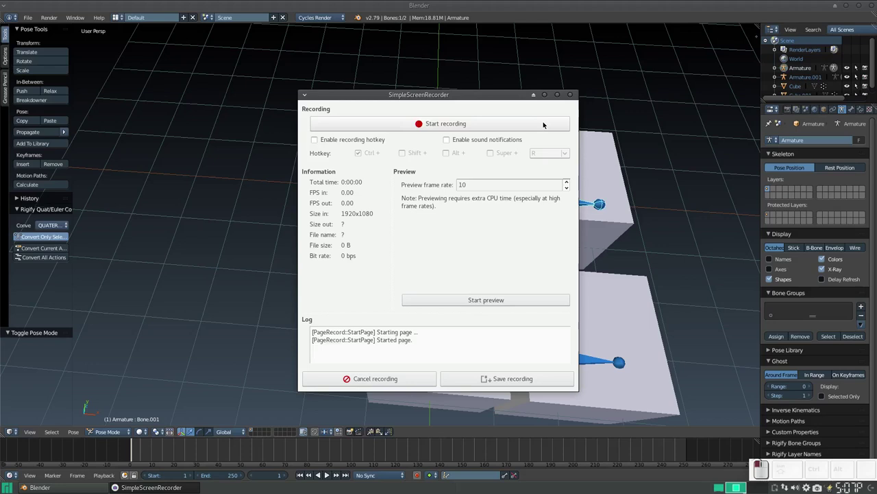
- Start the screen capture in SimpleScreenRecorder
left_click(549, 97)
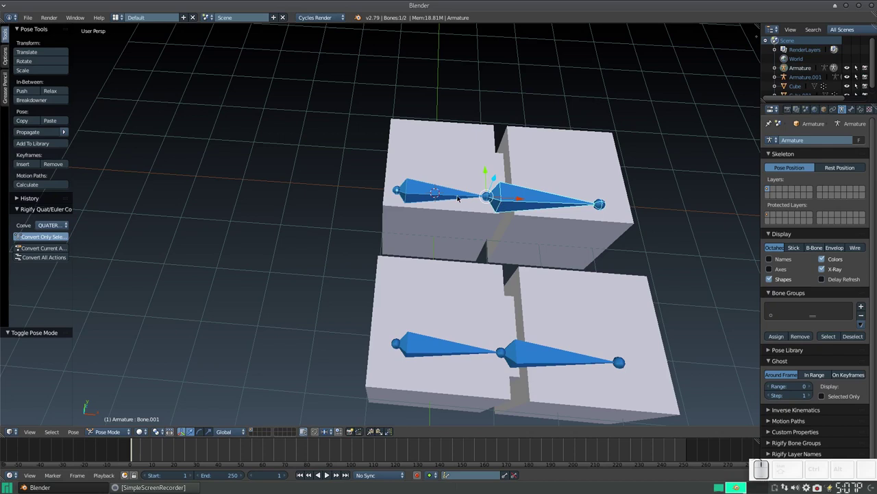
- Reframe the view on both cube pairs and return the upper armature to object mode
scroll("down", 3)
left_click_drag(539, 205, 552, 207)
left_click_drag(550, 203, 487, 196)
scroll("down", 3)
left_click_drag(464, 183, 472, 215)
scroll("up", 3)
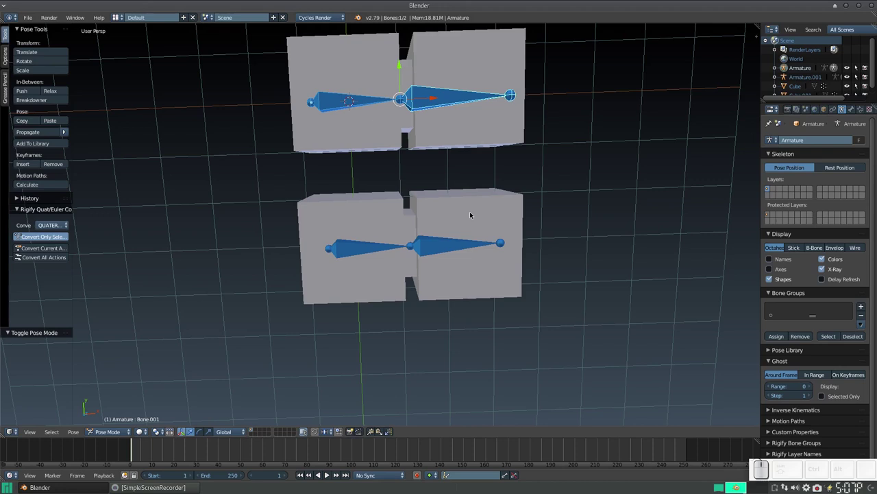
scroll("down", 3)
left_click_drag(447, 234, 436, 207)
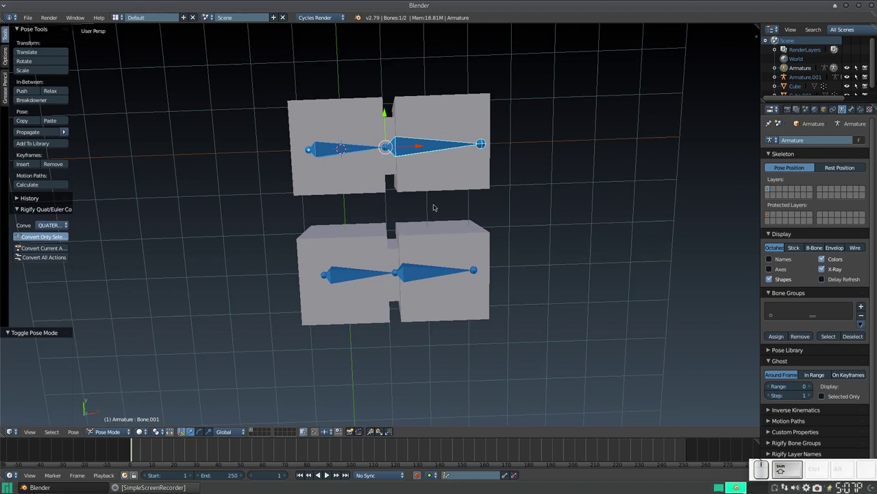
key("Tab")
key("ctrl+Tab")
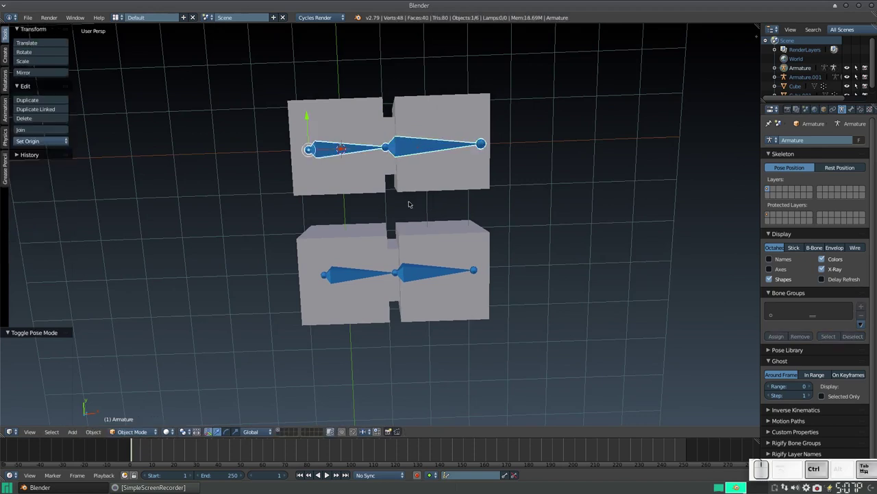
- Test-move each of the four cubes individually and undo every move
middle_click(349, 134)
left_click(350, 135)
left_click_drag(350, 133, 369, 138)
left_click_drag(367, 150, 326, 153)
key("ctrl+z")
left_click_drag(430, 112, 440, 132)
left_click_drag(465, 146, 496, 148)
key("ctrl+z")
left_click_drag(361, 248, 373, 269)
left_click_drag(367, 270, 332, 276)
key("ctrl+z")
left_click_drag(439, 260, 442, 275)
left_click_drag(464, 268, 500, 267)
key("ctrl+z")
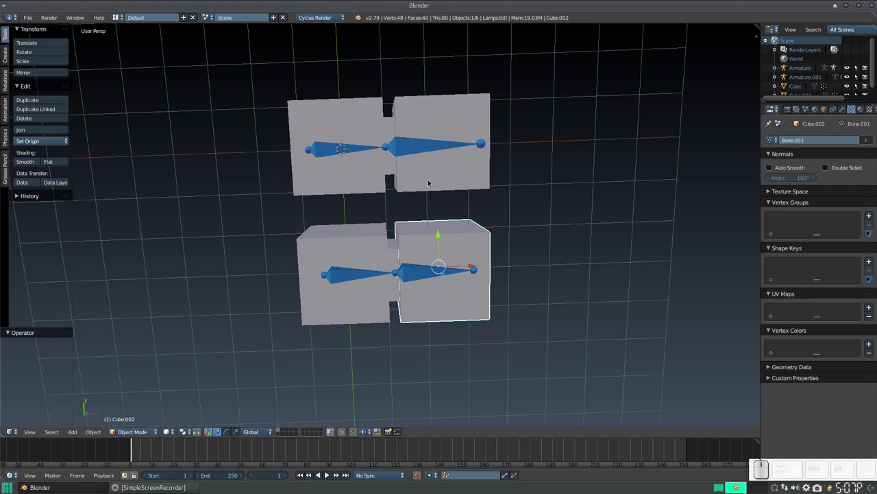
- Select the lower armature and its first bone for posing
left_click(415, 147)
right_click(348, 147)
right_click(347, 147)
right_click(347, 277)
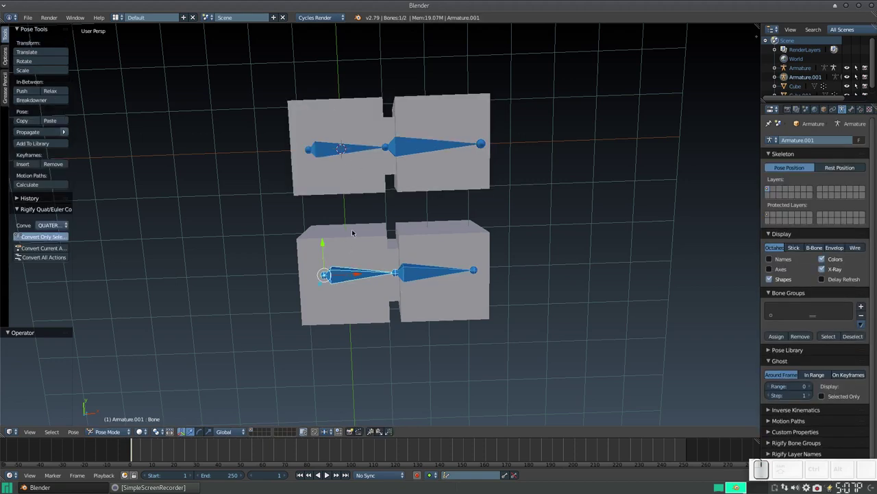
- Return the lower armature to object mode and bring the cube pairs closer into view
key("ctrl+Tab")
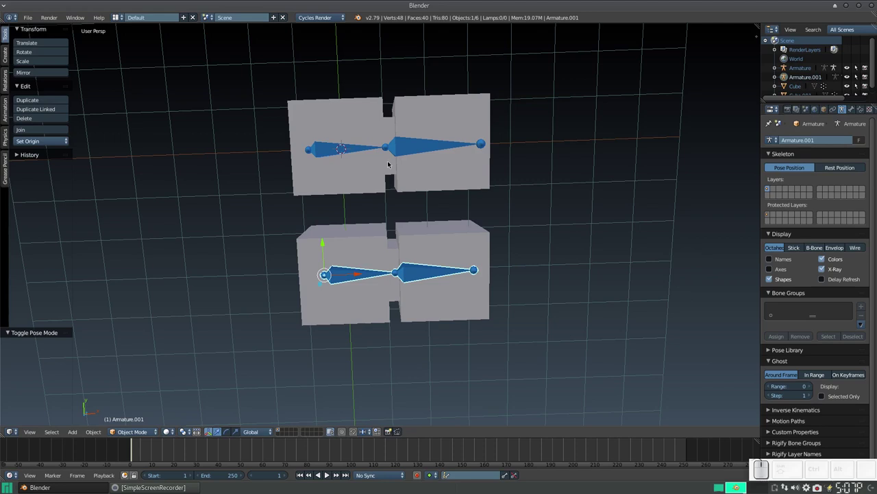
left_click_drag(454, 203, 458, 205)
scroll("up", 3)
left_click_drag(463, 161, 436, 206)
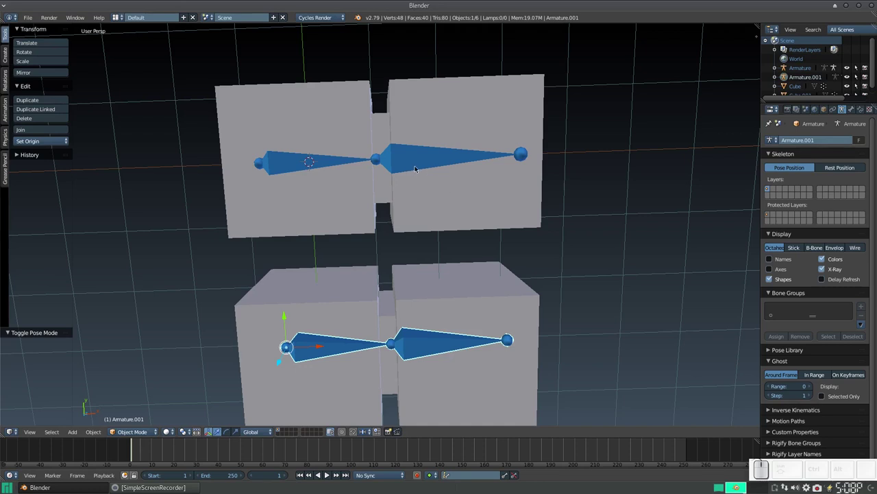
- Parent both upper cubes to the upper armature with automatic weights
middle_click(449, 111)
right_click(282, 107)
middle_click(418, 160)
left_click_drag(348, 133, 439, 133)
left_click_drag(462, 131, 447, 151)
right_click(444, 152)
key("ctrl+p")
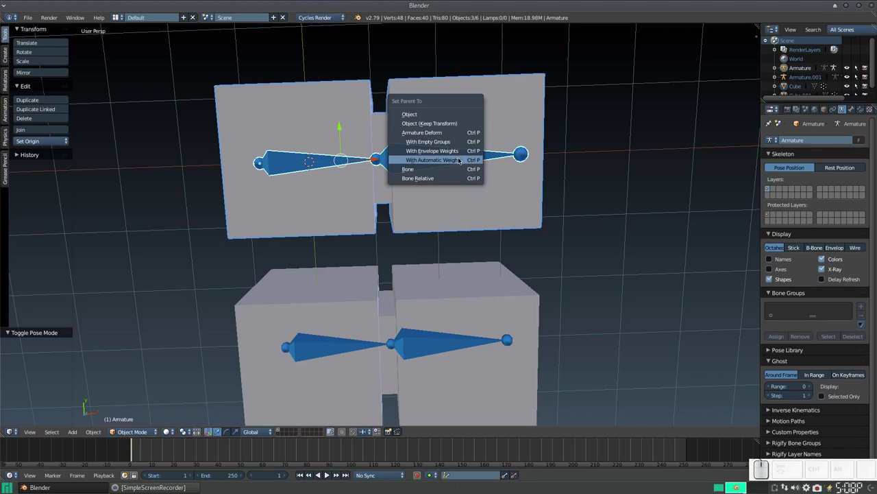
left_click(460, 161)
- In pose mode, rotate the upper armature's second bone to bend the cubes, then reset it
right_click(429, 157)
right_click(418, 160)
key("ctrl+Tab")
key("r")
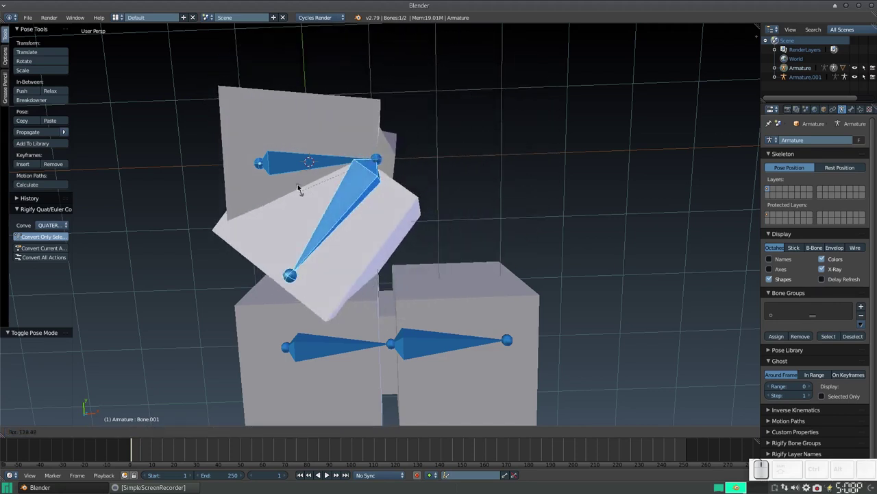
key("Escape")
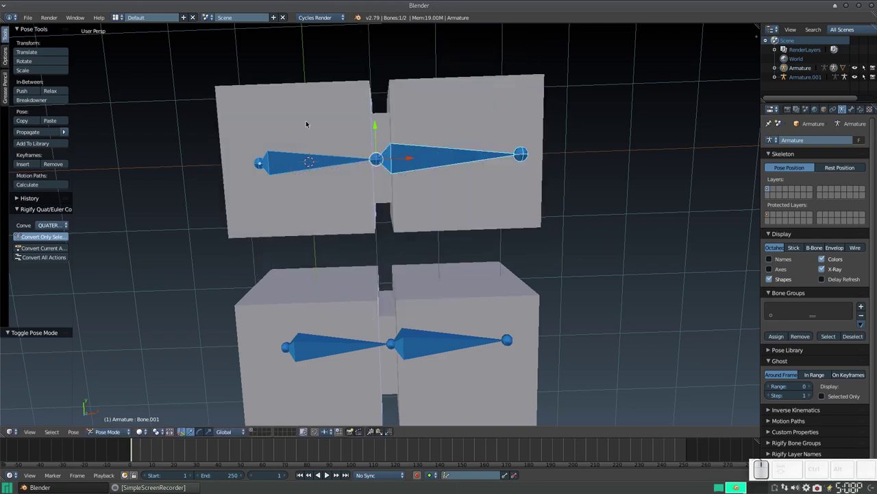
- Test-rotate each bone of the upper armature and cancel both rotations
left_click(311, 167)
key("r")
key("Escape")
right_click(437, 165)
key("r")
key("Escape")
- Return the upper armature to object mode and center the view on the lower cube pair
left_click_drag(425, 250, 449, 270)
left_click(441, 236)
left_click_drag(440, 254, 438, 288)
left_click_drag(429, 273, 417, 153)
scroll("down", 3)
left_click_drag(476, 190, 464, 210)
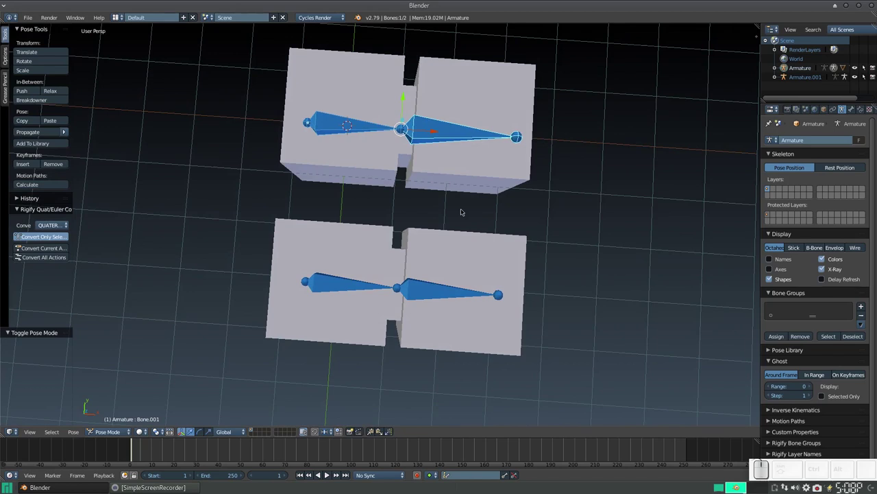
key("ctrl+Tab")
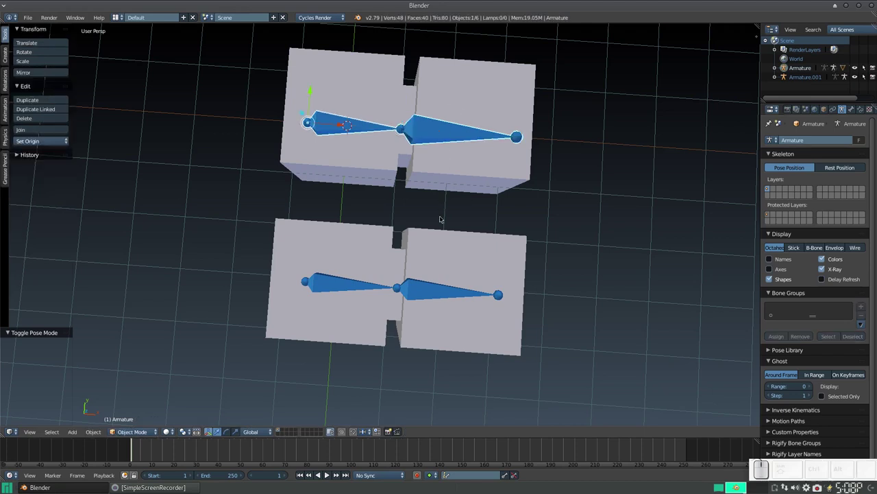
left_click_drag(444, 228, 437, 177)
left_click_drag(435, 178, 444, 195)
scroll("up", 3)
left_click_drag(460, 190, 410, 188)
scroll("down", 3)
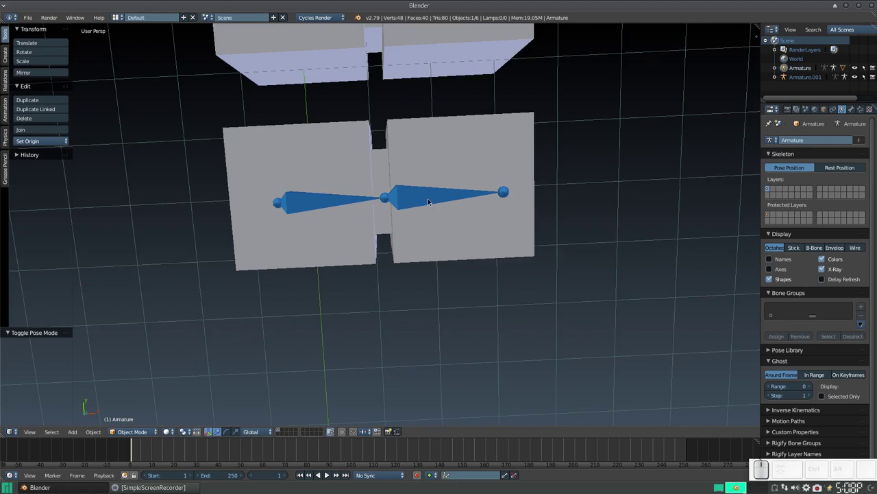
- Parent the lower pair's right cube directly to the lower armature's second bone
left_click(453, 163)
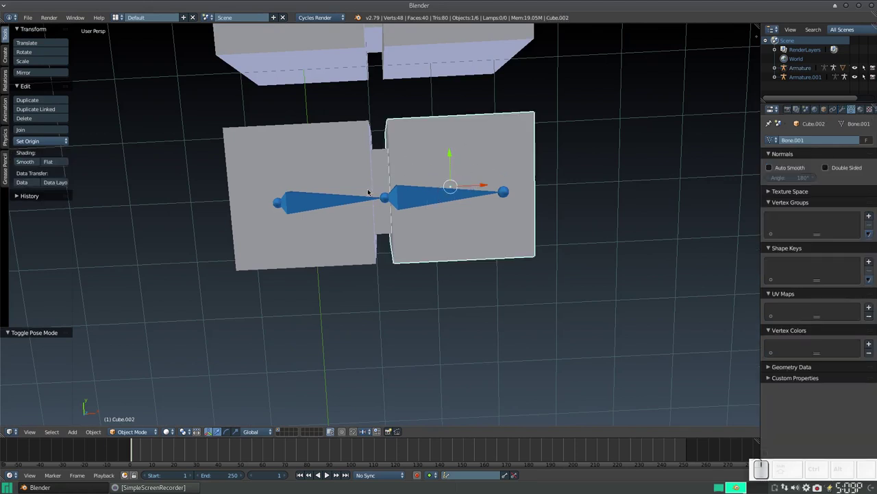
middle_click(412, 199)
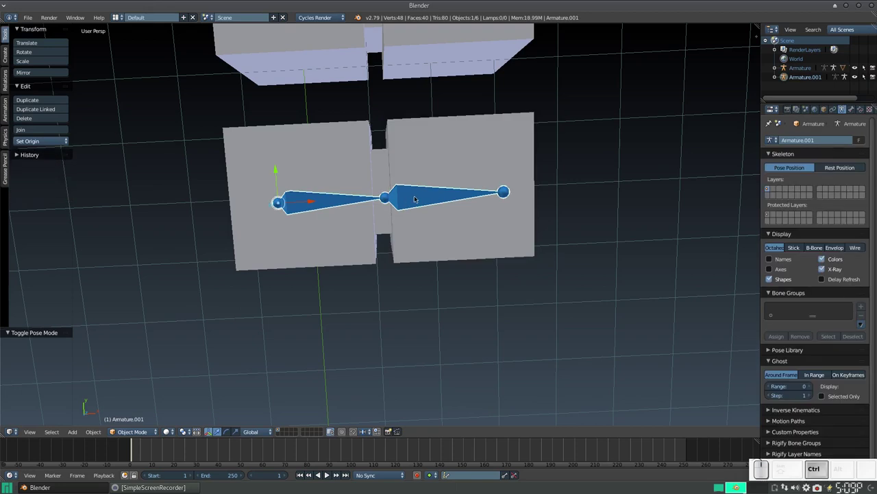
key("ctrl+Tab")
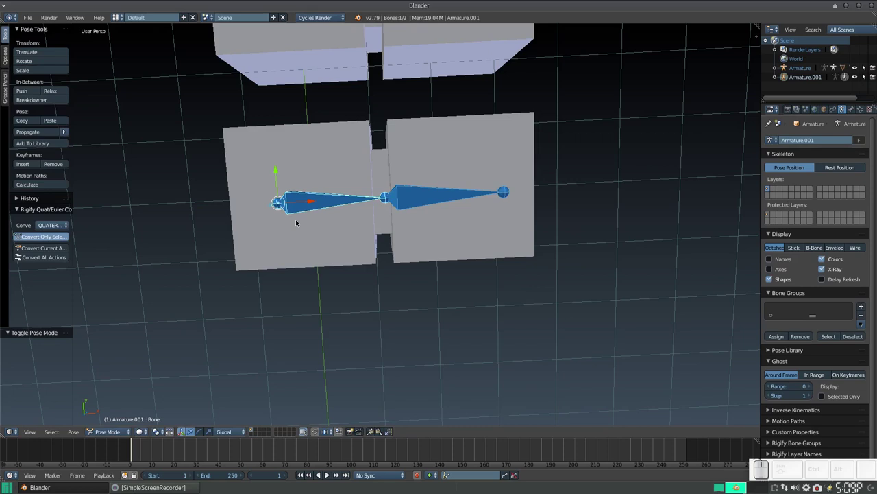
right_click(454, 144)
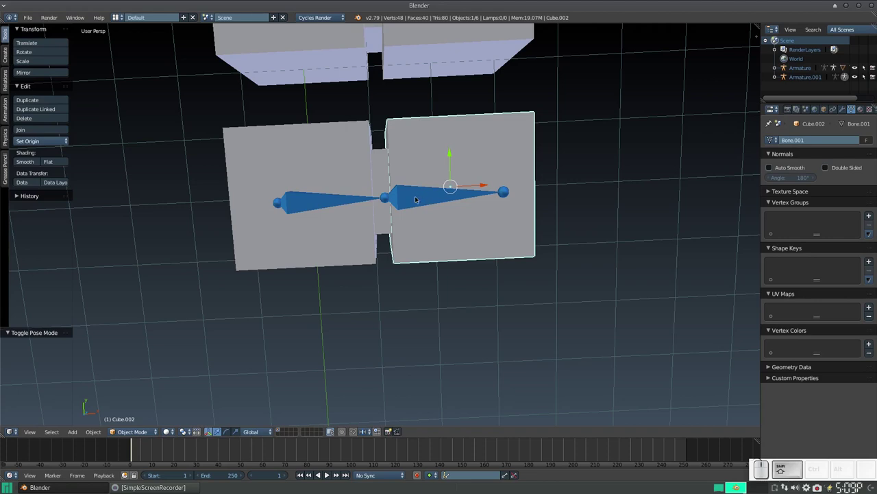
left_click(418, 197)
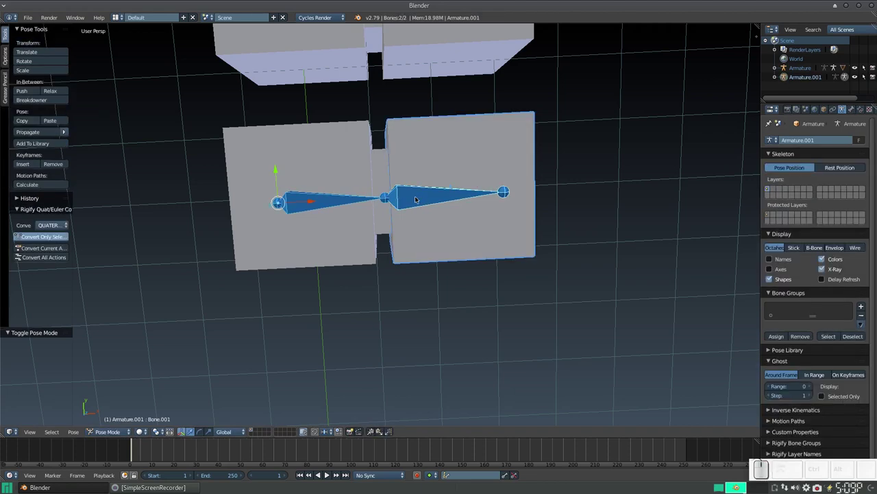
key("ctrl+p")
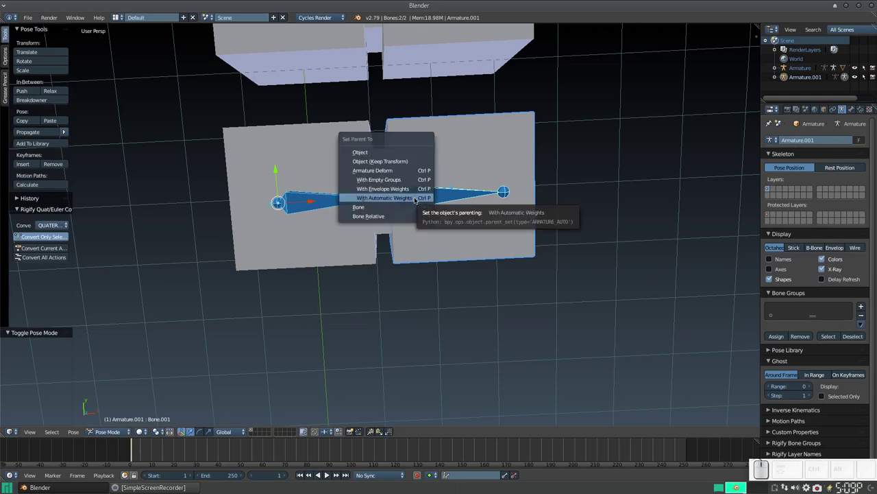
left_click(410, 206)
- Select the lower pair's left cube for bone parenting
left_click(325, 175)
right_click(325, 176)
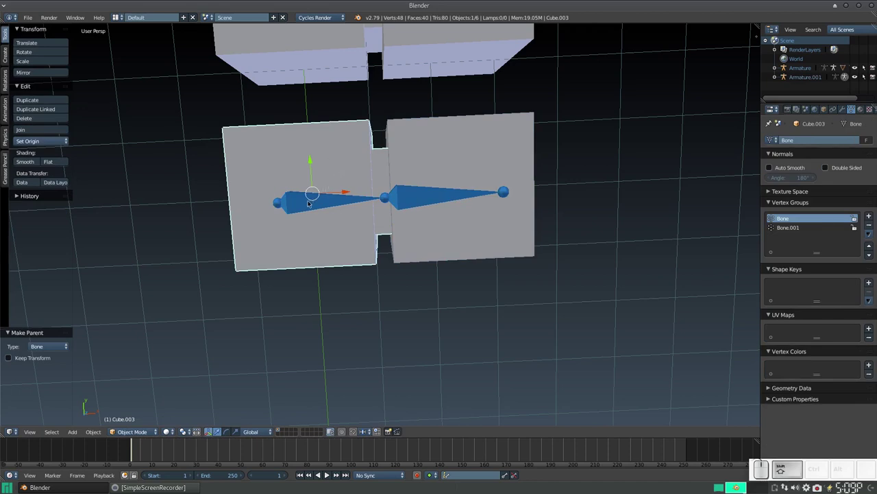
- Parent the left cube to the first bone, then rotate the second bone and return it to rest
right_click(311, 201)
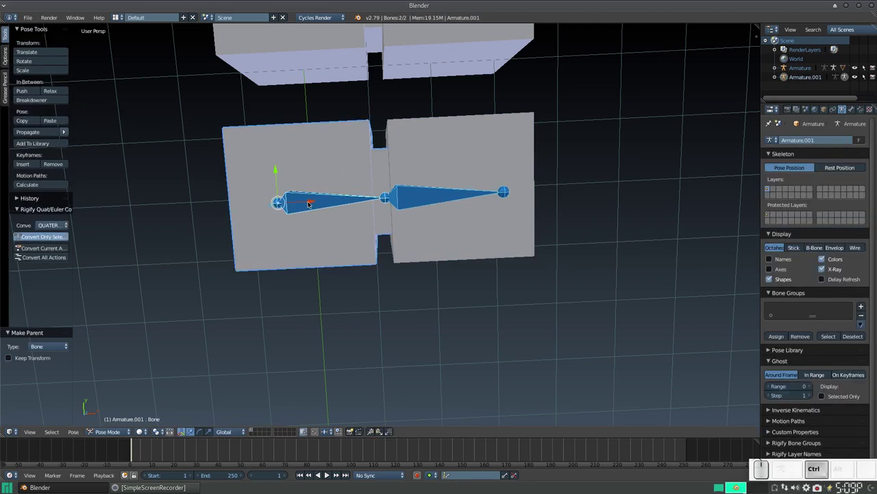
key("ctrl+p")
left_click(310, 201)
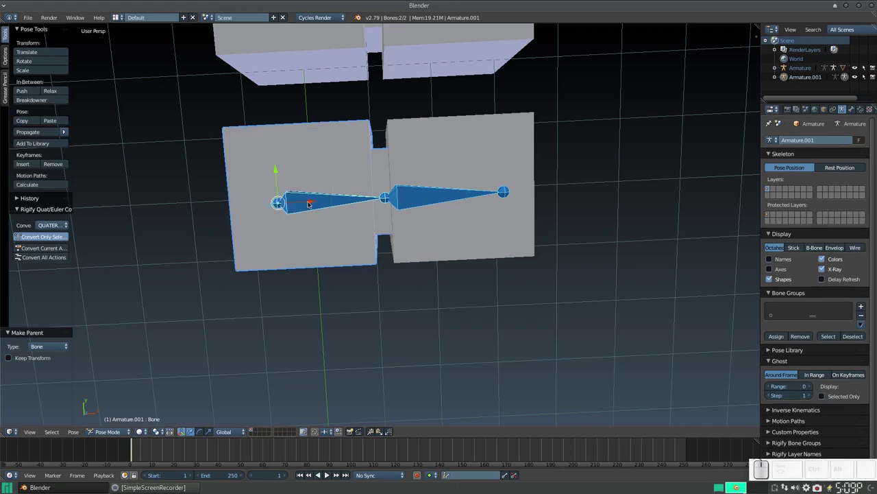
left_click(438, 201)
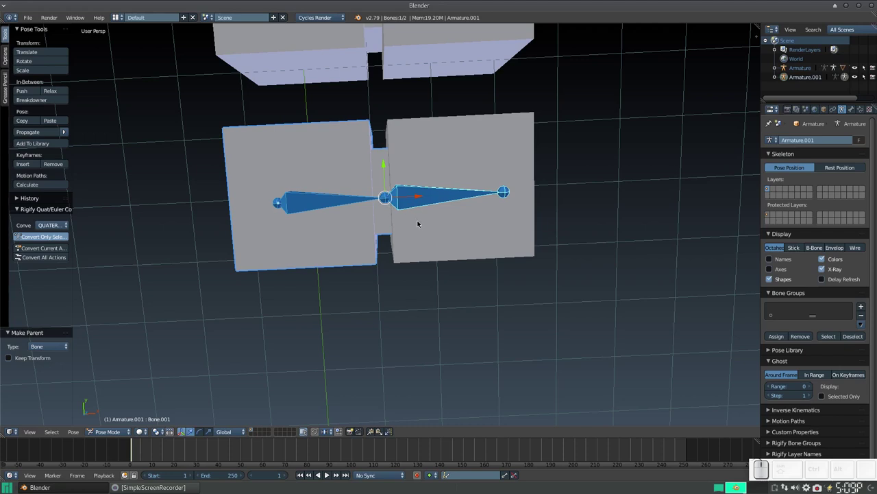
key("r")
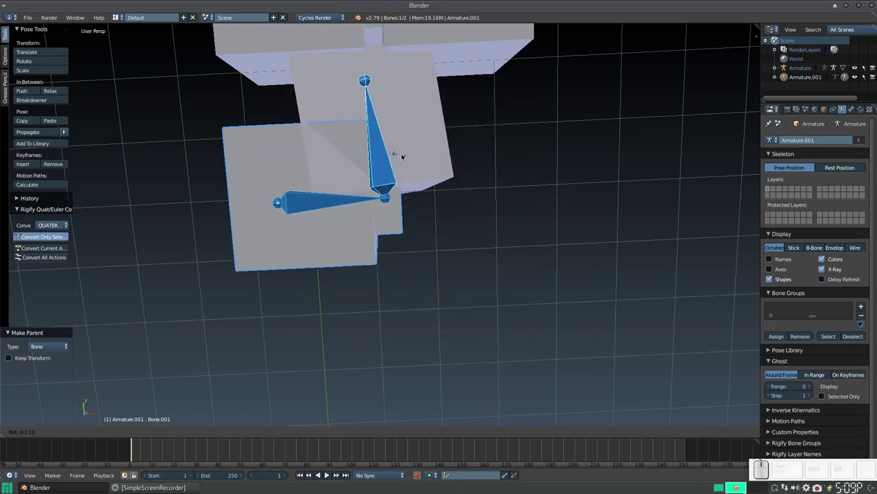
key("Escape")
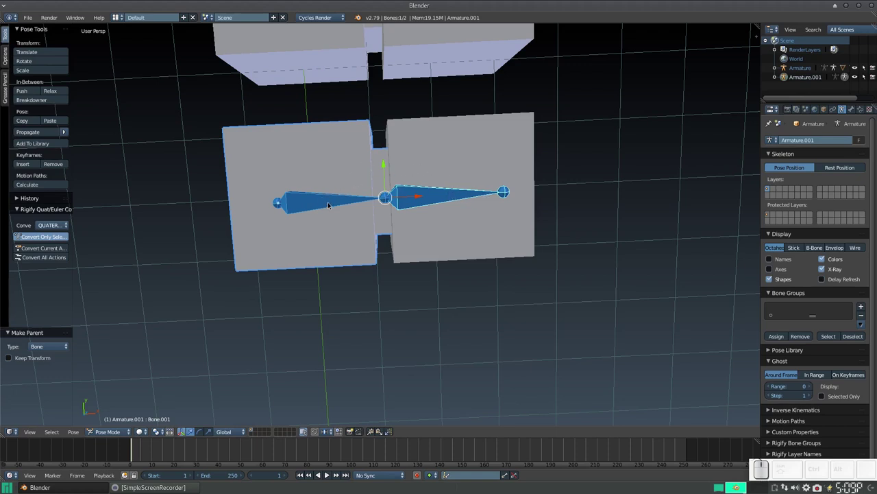
- Rotate the first and second bones in turn, resetting each, then view both pairs together
right_click(331, 203)
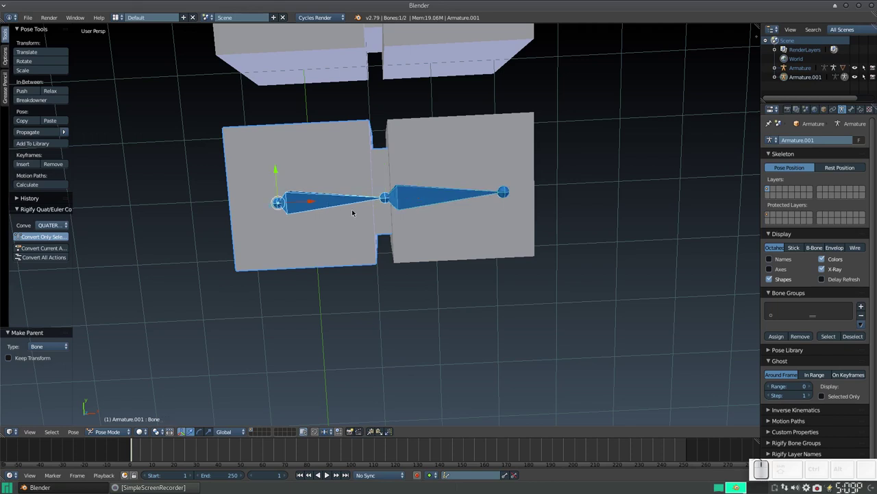
key("r")
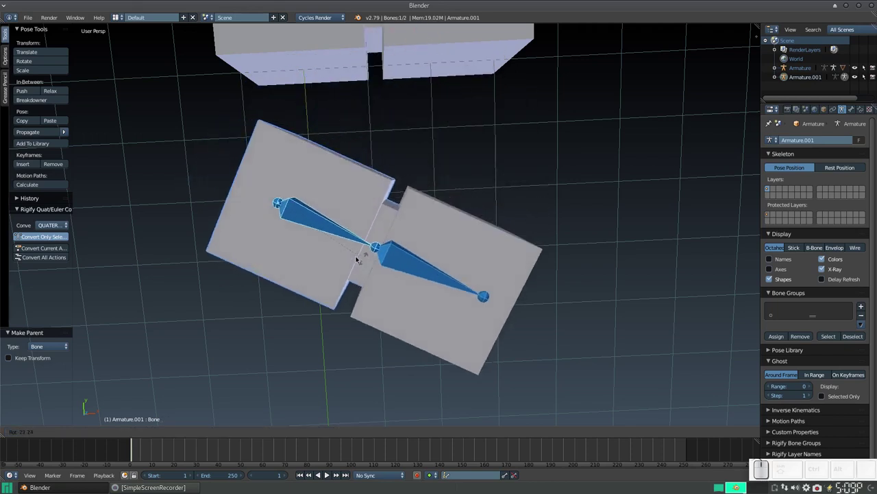
key("Escape")
right_click(430, 199)
key("r")
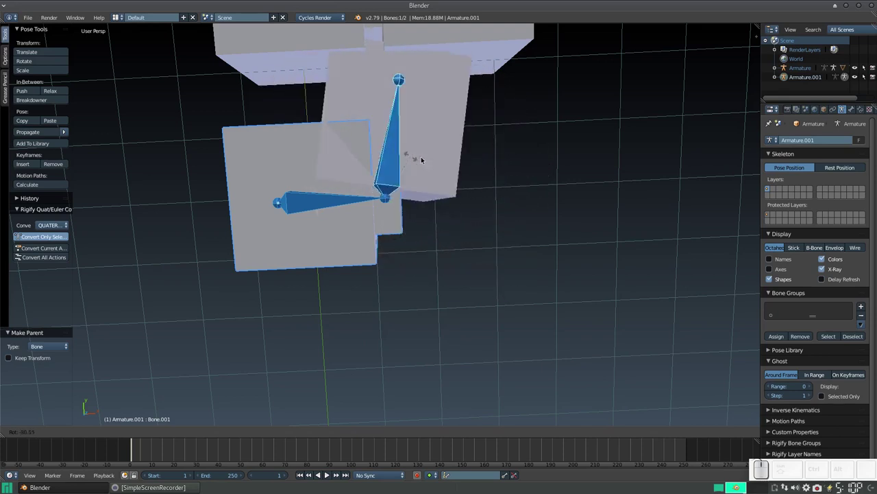
key("Escape")
scroll("down", 3)
left_click_drag(449, 154, 447, 223)
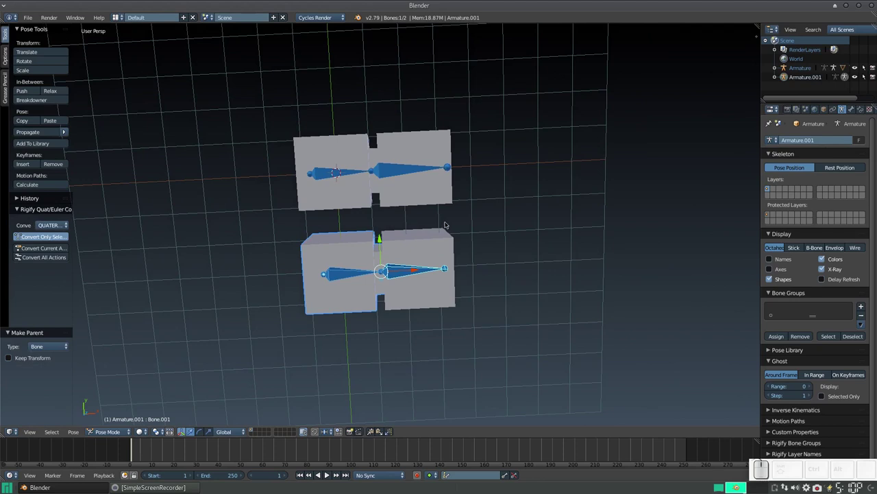
- Switch posing to the other armature and bend its second bone at the hinge, then reset it
key("ctrl+Tab")
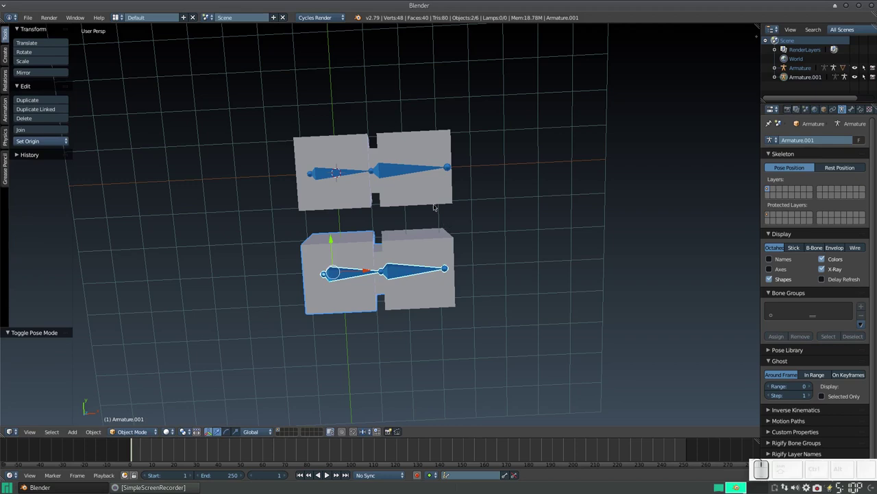
scroll("up", 3)
left_click_drag(414, 189, 430, 196)
double_click(423, 195)
key("ctrl+Tab")
left_click(422, 194)
right_click(421, 194)
key("r")
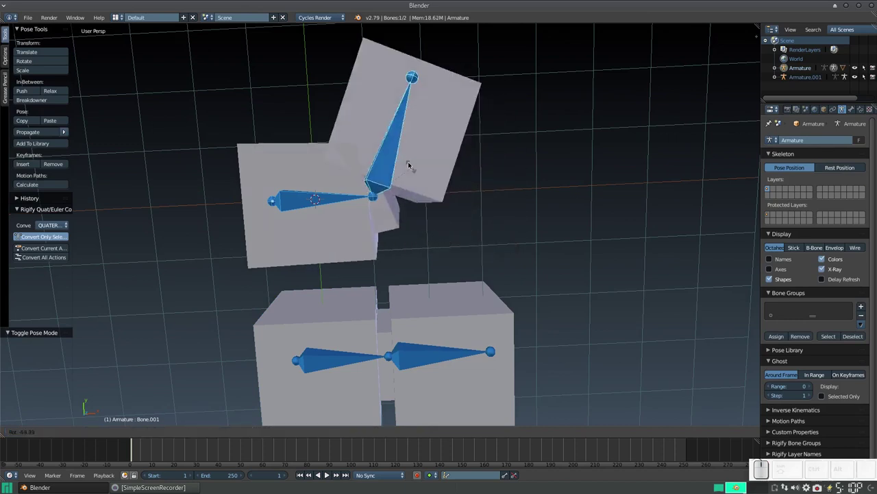
key("Escape")
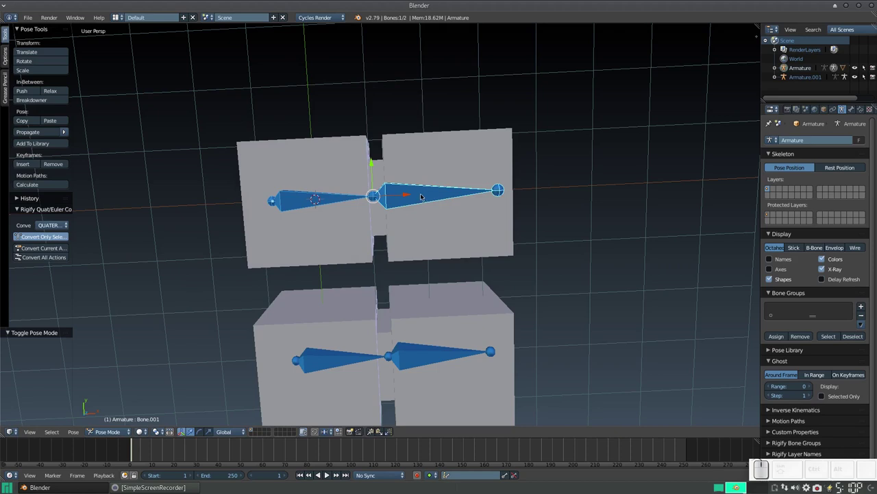
- Check the parenting choices for that pair's right cube, then select the lower right cube and its armature
right_click(432, 172)
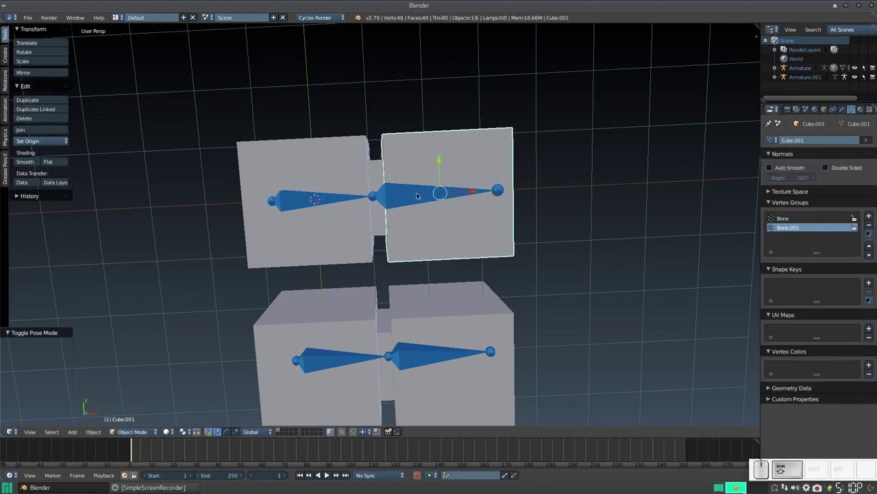
right_click(418, 195)
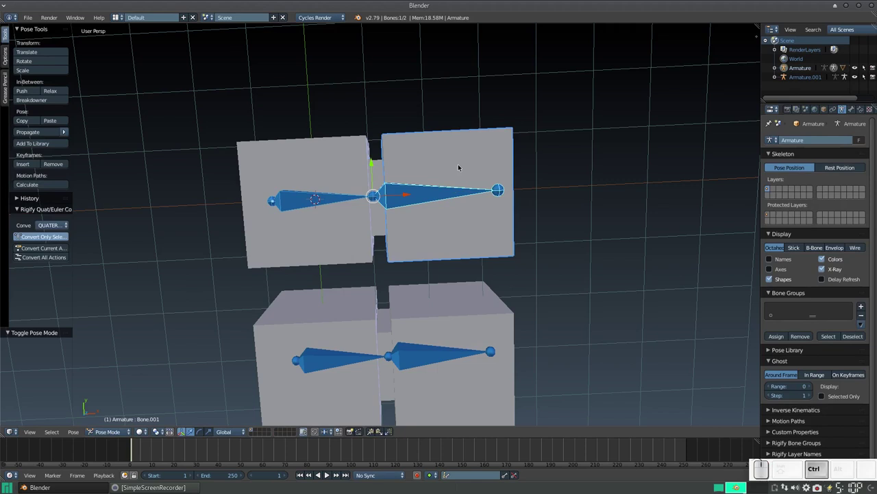
key("ctrl+p")
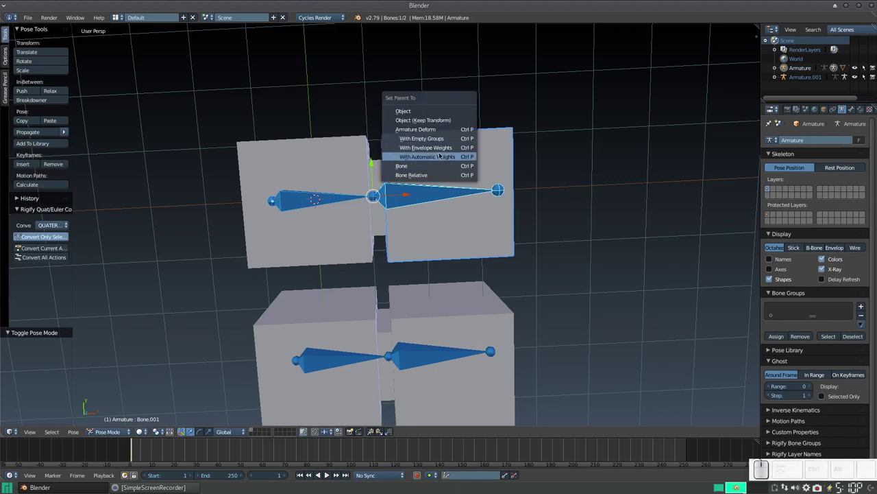
key("Escape")
left_click_drag(432, 294, 448, 214)
right_click(451, 205)
right_click(435, 239)
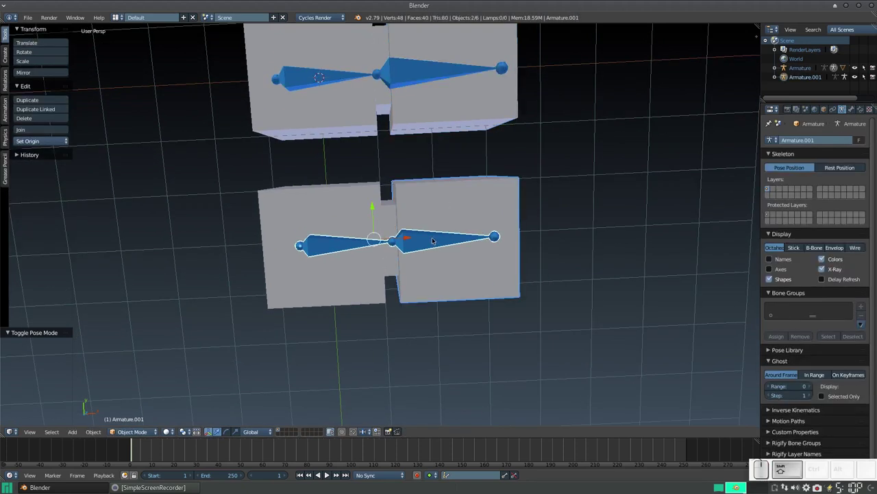
- Bring up the Set Parent To choices for the lower right cube and Armature.001, cancel, and reopen them
key("ctrl+p")
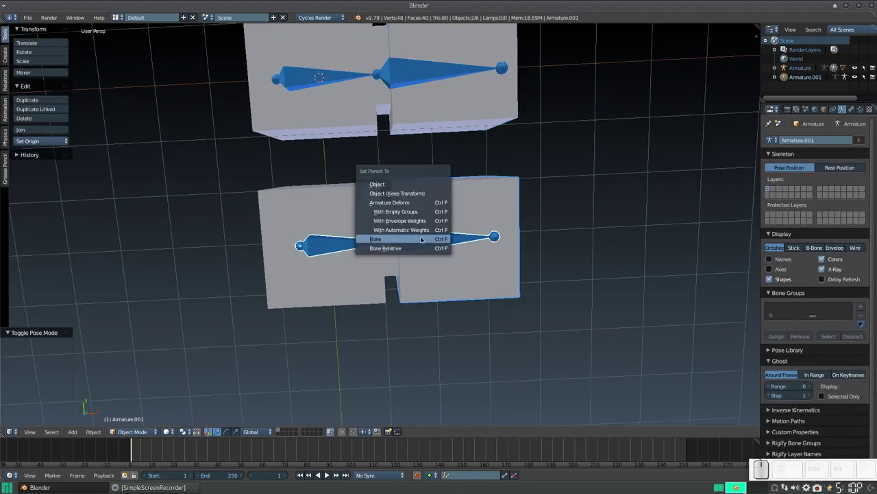
key("Escape")
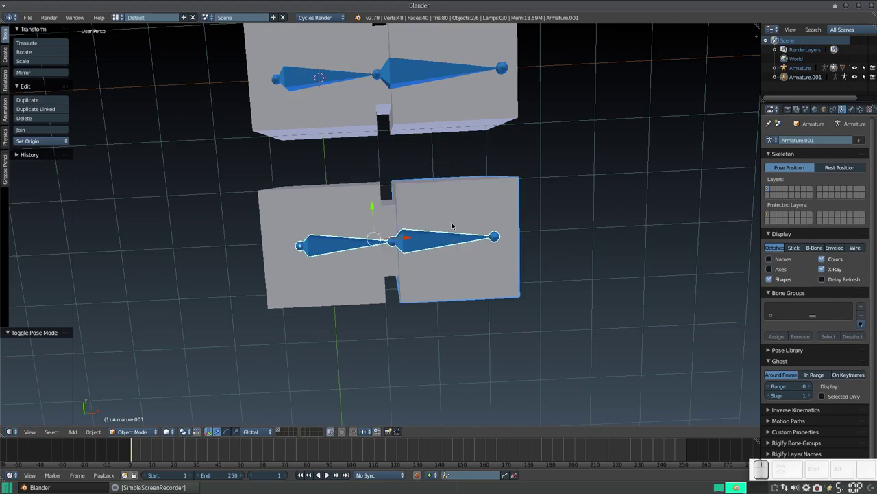
left_click_drag(456, 167, 440, 212)
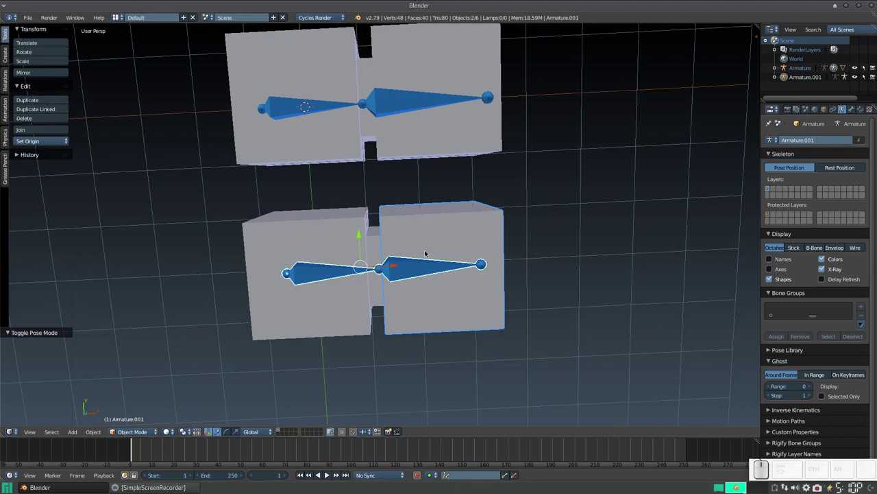
key("ctrl+p")
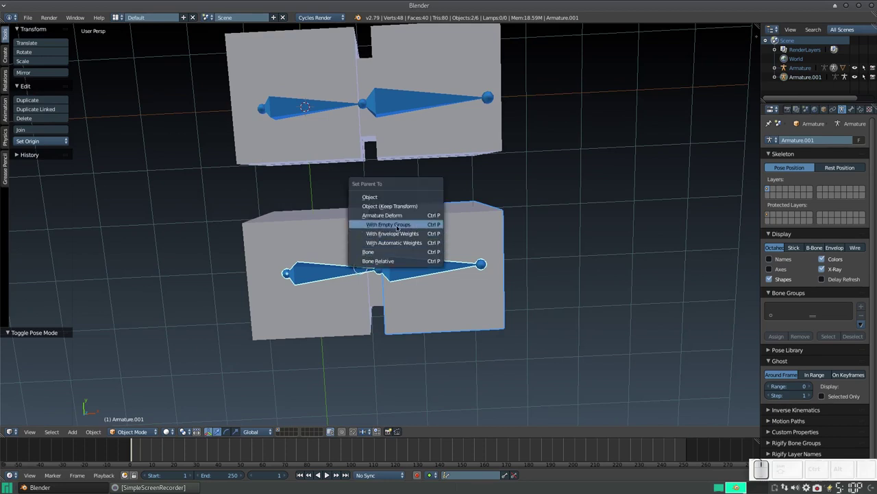
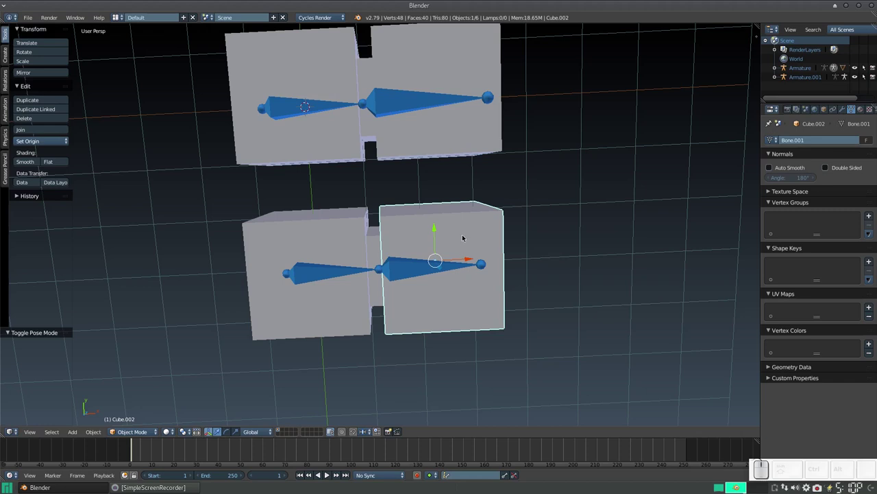
- Select the lower pair's left cube (Cube.003) and review its Bone and Bone.001 vertex groups
left_click(466, 235)
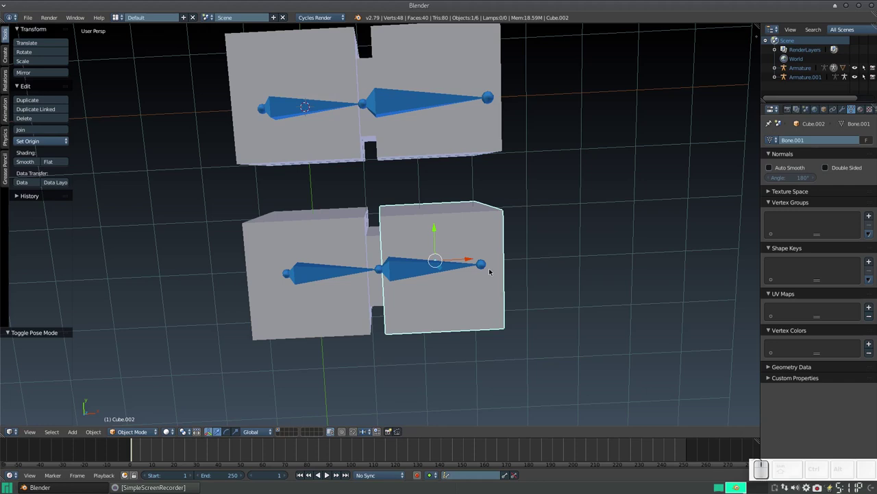
left_click(475, 234)
right_click(341, 231)
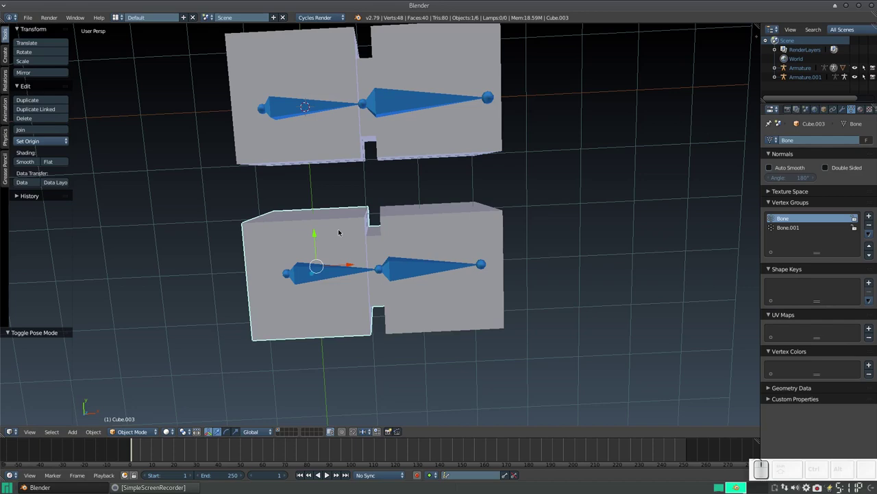
scroll("down", 3)
left_click_drag(444, 256, 446, 245)
scroll("up", 3)
left_click_drag(398, 212, 427, 266)
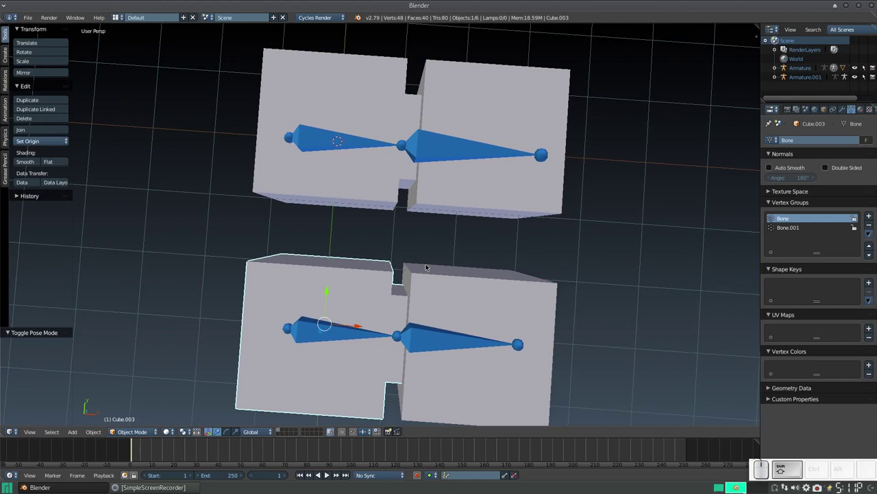